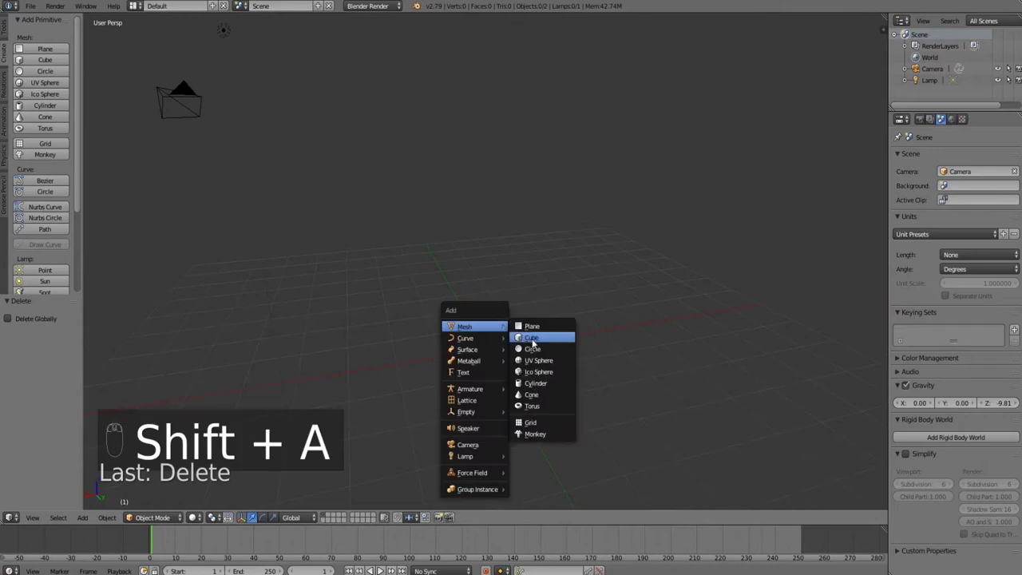
- Add a cube, enter edit mode and start a loop cut through its centre
{"action": "left_click_drag", "start_coordinate": [514, 342], "coordinate": [507, 320]}
{"action": "key", "text": "Tab"}
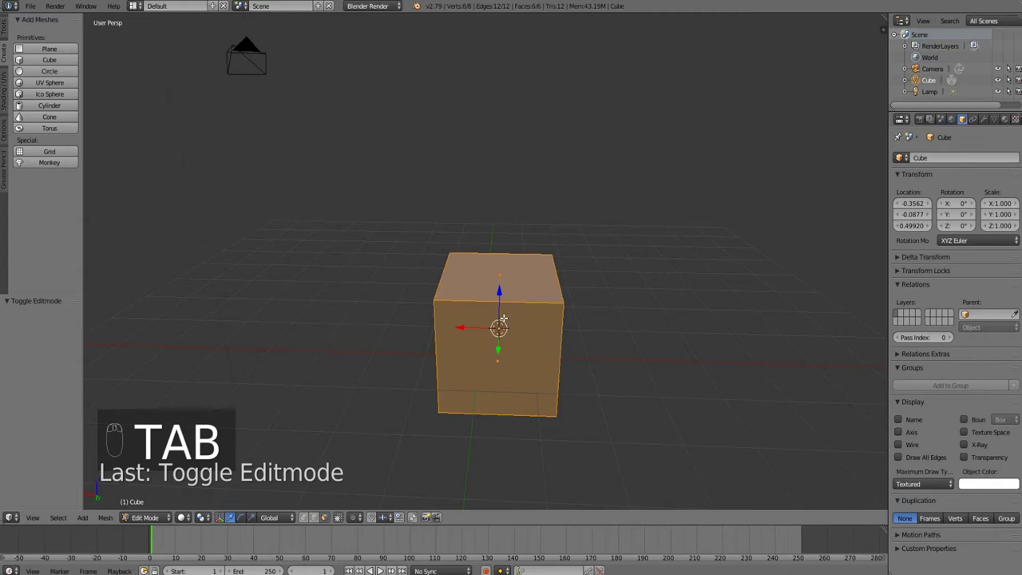
{"action": "key", "text": "ctrl+r"}
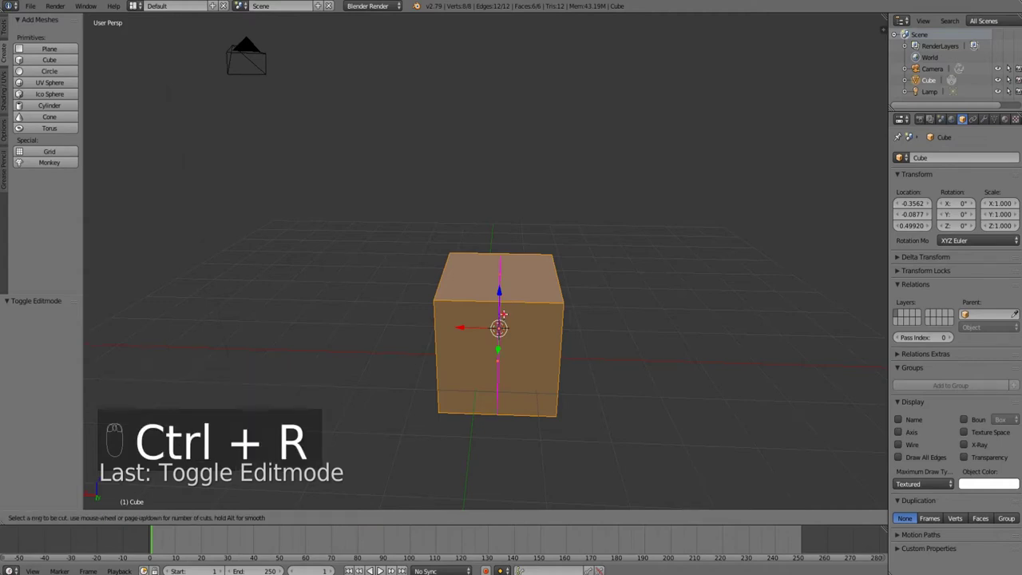
- Place the centre loop cut, then grab and vertex-slide a top corner vertex along the top edge
{"action": "left_click_drag", "start_coordinate": [512, 303], "coordinate": [511, 300]}
{"action": "key", "text": "ctrl+Tab"}
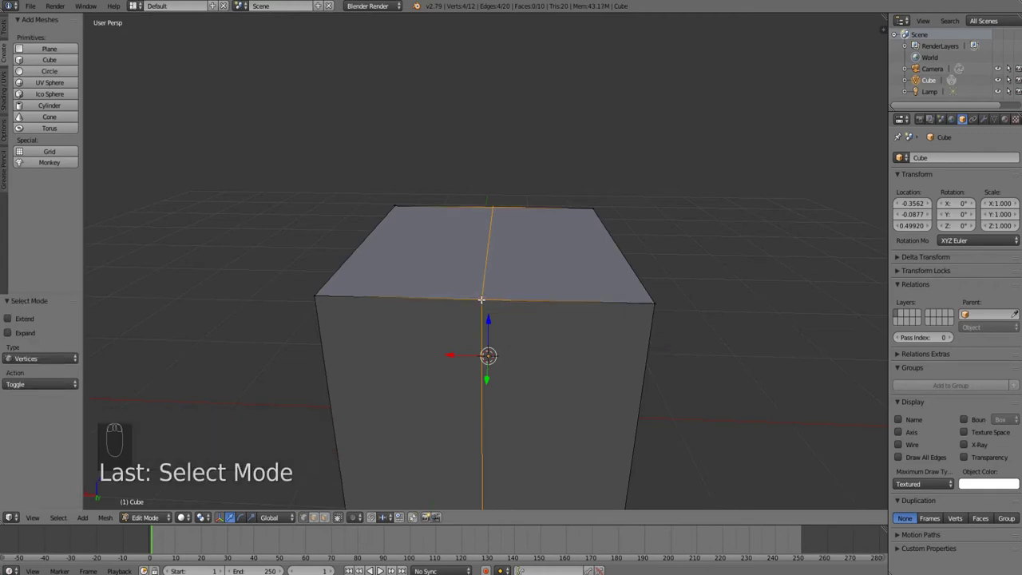
{"action": "left_click_drag", "start_coordinate": [484, 301], "coordinate": [507, 310]}
{"action": "key", "text": "g"}
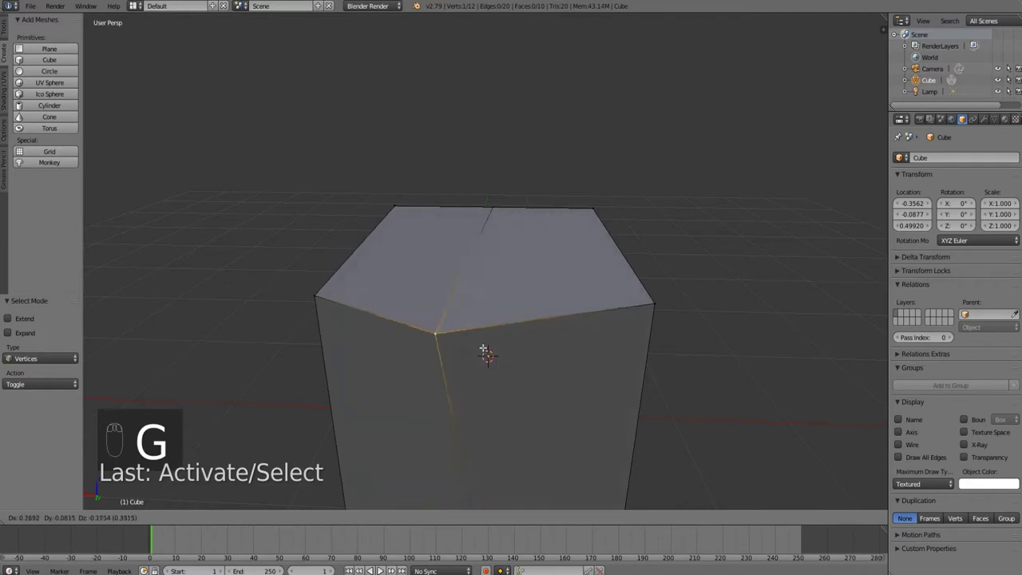
{"action": "key", "text": "g"}
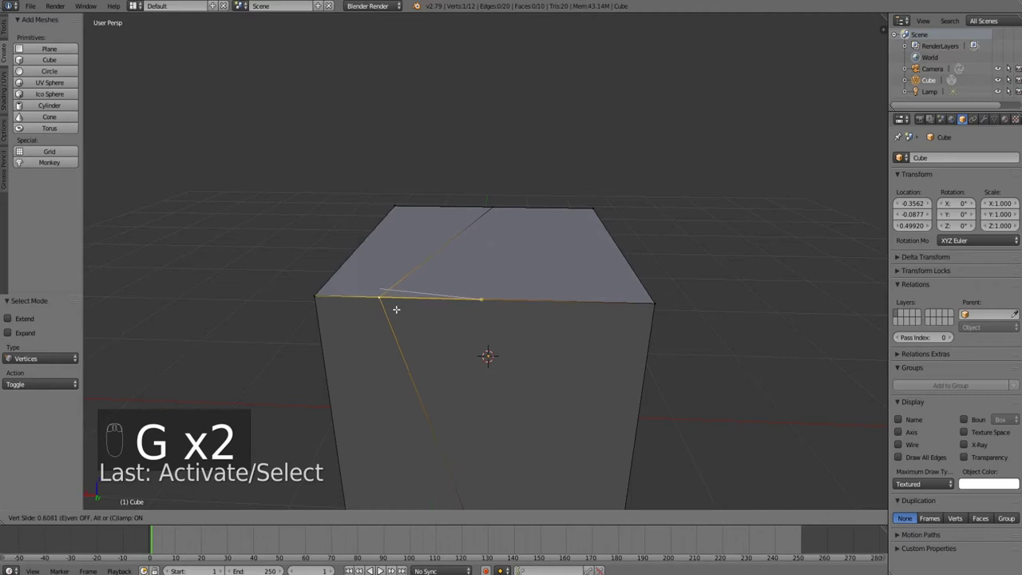
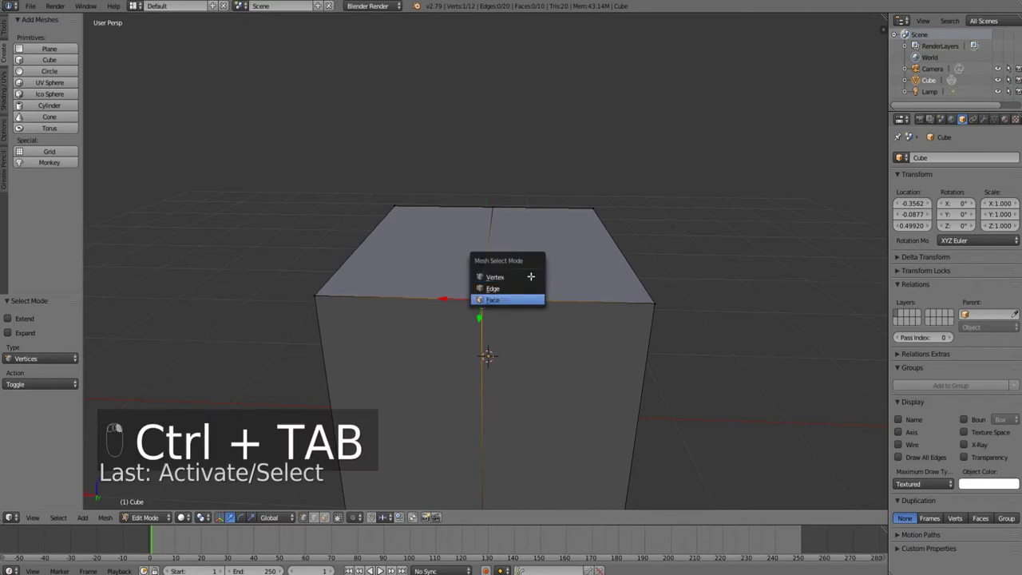
- Hide the selected top face, then hide all faces except the chosen side face
{"action": "key", "text": "h"}
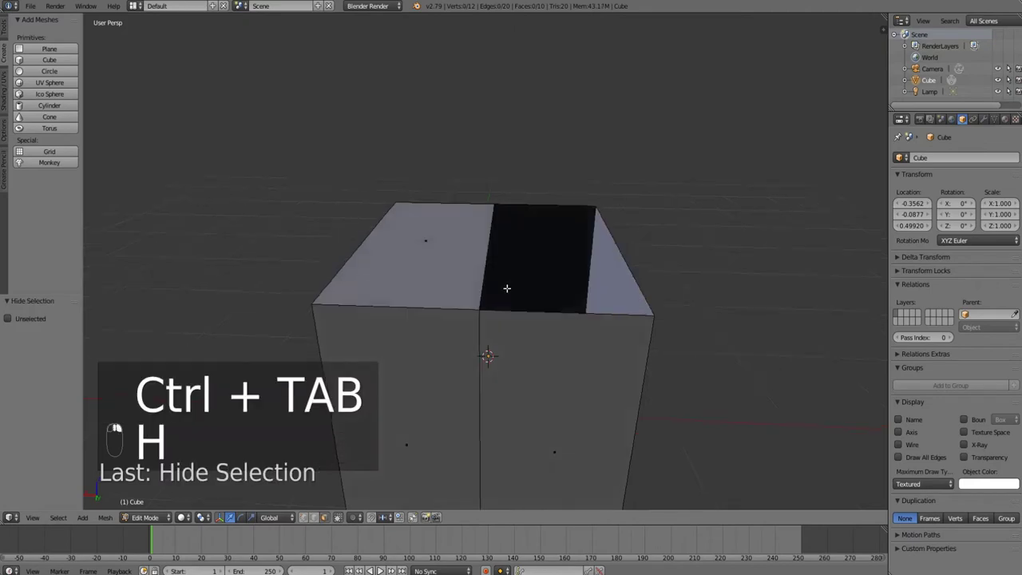
{"action": "key", "text": "h"}
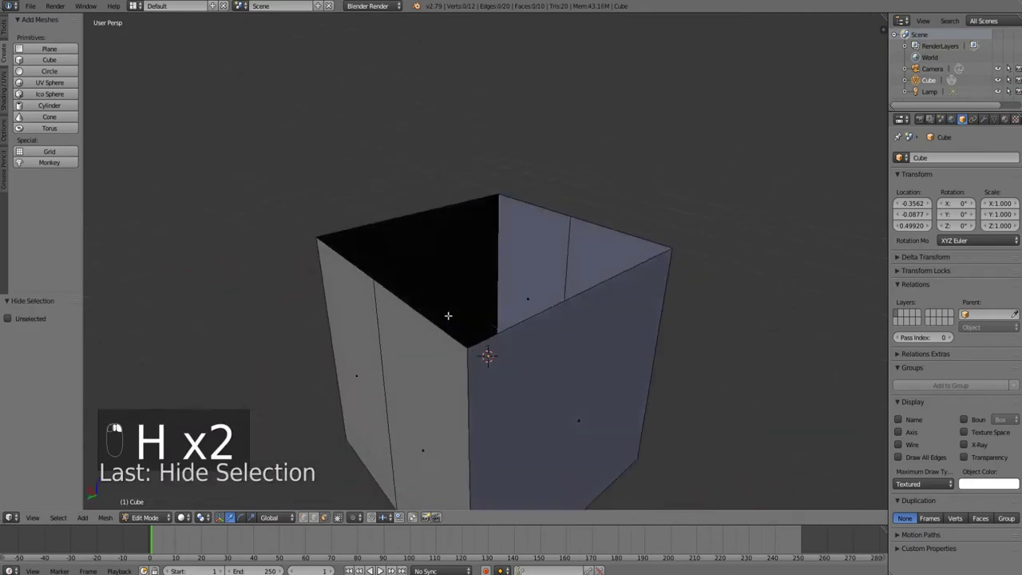
{"action": "key", "text": "h"}
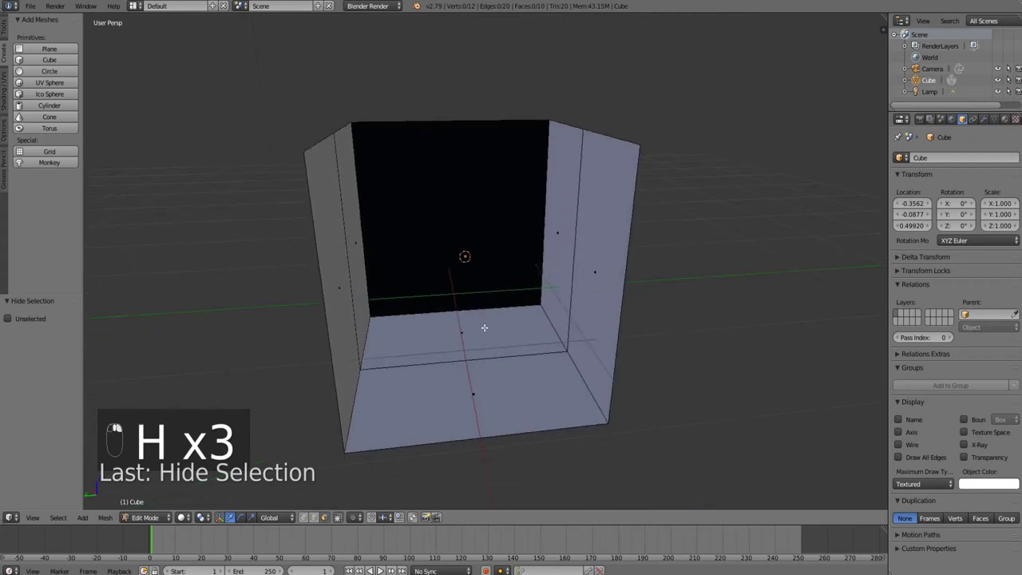
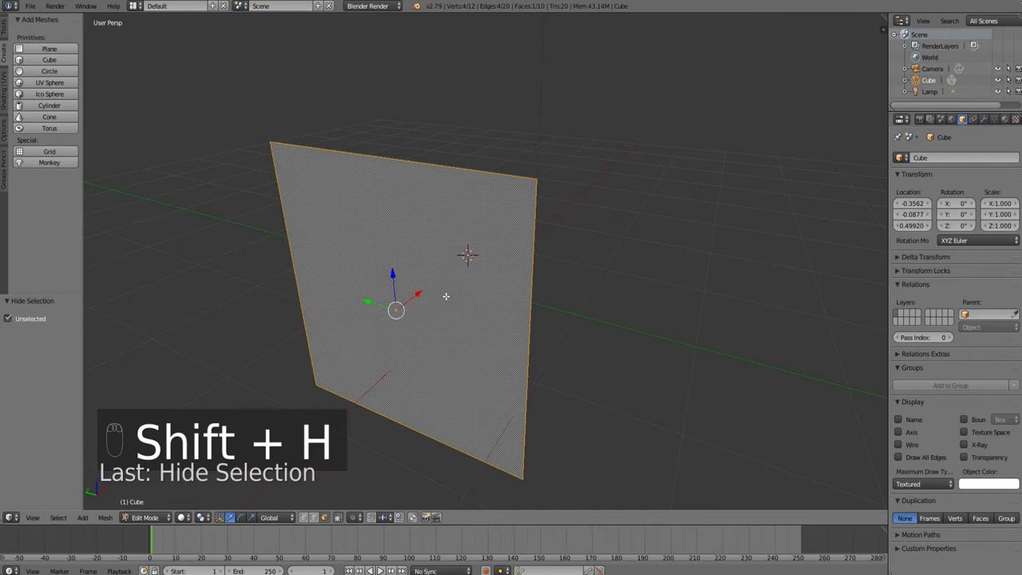
- Reveal the hidden faces with Alt+H and invert the face selection while inspecting the cube
{"action": "left_click_drag", "start_coordinate": [463, 296], "coordinate": [439, 290]}
{"action": "left_click_drag", "start_coordinate": [436, 298], "coordinate": [440, 297]}
{"action": "key", "text": "alt+h"}
{"action": "left_click_drag", "start_coordinate": [435, 294], "coordinate": [435, 294]}
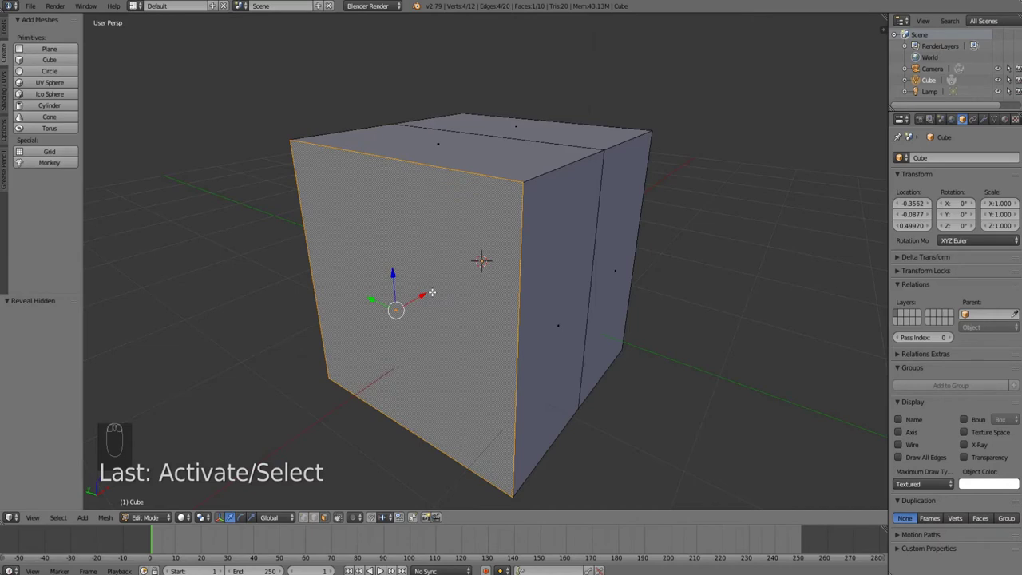
{"action": "key", "text": "ctrl+i"}
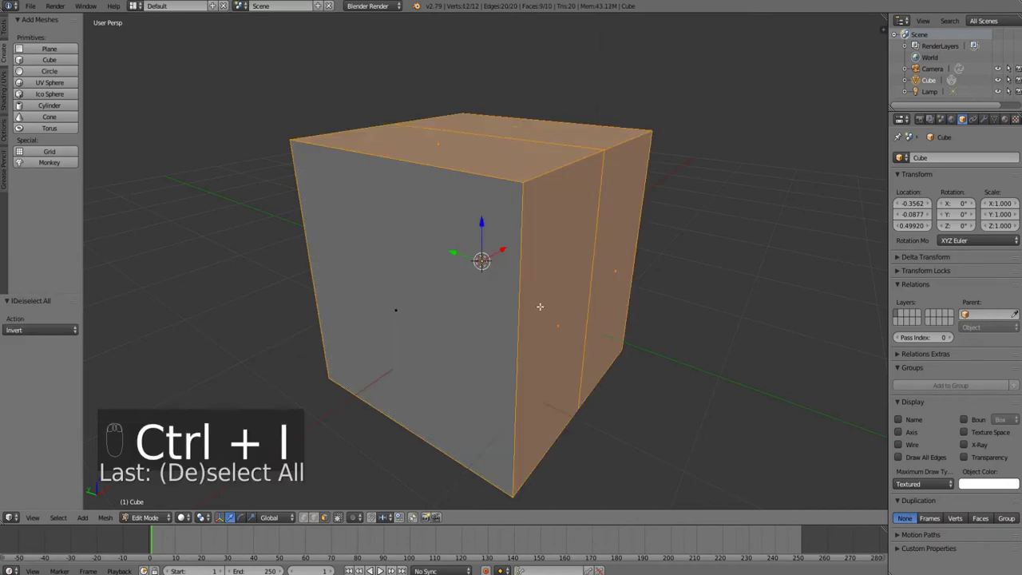
{"action": "left_click_drag", "start_coordinate": [544, 308], "coordinate": [447, 322]}
{"action": "left_click", "coordinate": [447, 321]}
{"action": "left_click", "coordinate": [447, 322]}
{"action": "left_click_drag", "start_coordinate": [450, 323], "coordinate": [439, 326]}
{"action": "left_click_drag", "start_coordinate": [439, 325], "coordinate": [453, 323]}
{"action": "middle_click", "coordinate": [453, 324]}
{"action": "left_click_drag", "start_coordinate": [477, 326], "coordinate": [471, 324]}
{"action": "middle_click", "coordinate": [471, 324]}
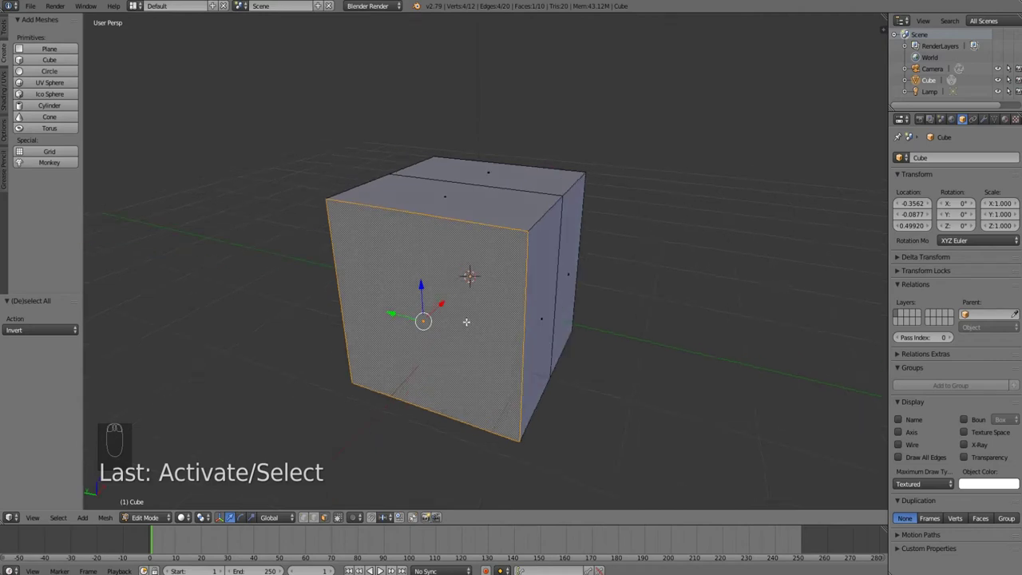
- Select the front face and move it -0.9 along X, lengthening the block
{"action": "left_click_drag", "start_coordinate": [480, 230], "coordinate": [482, 218]}
{"action": "right_click", "coordinate": [483, 219]}
{"action": "left_click", "coordinate": [484, 204]}
{"action": "right_click", "coordinate": [484, 196]}
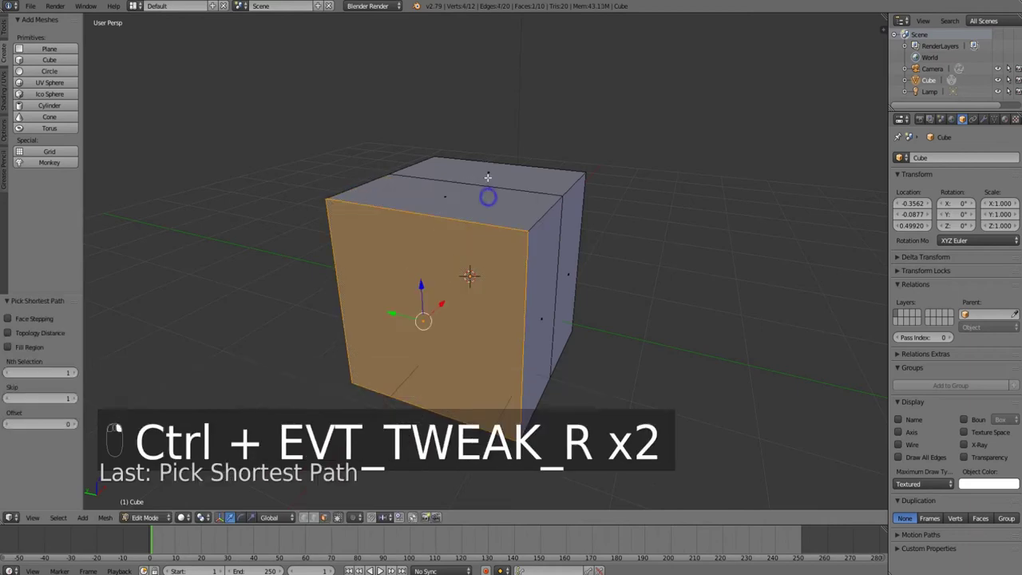
{"action": "left_click", "coordinate": [442, 310]}
{"action": "left_click", "coordinate": [383, 352]}
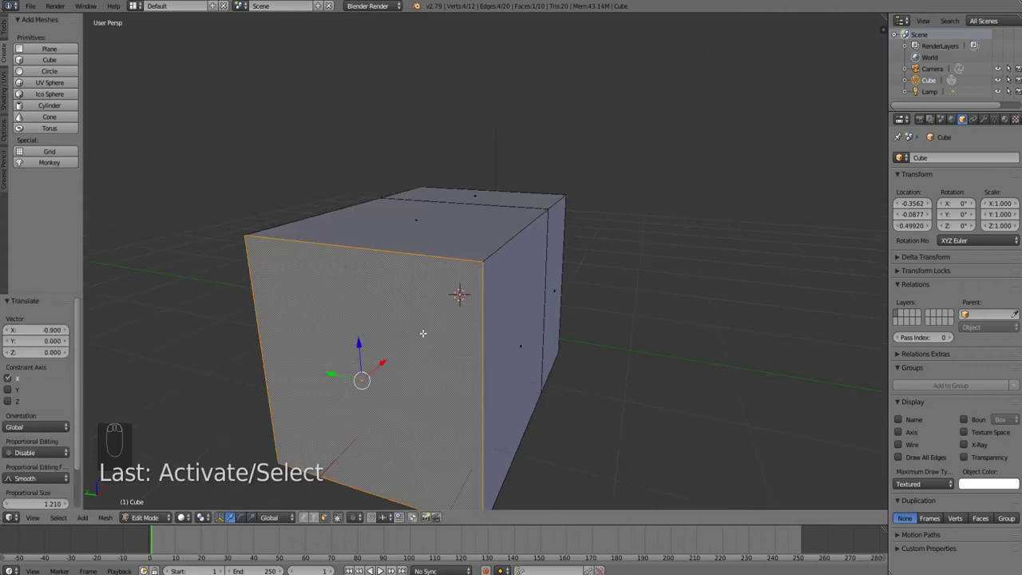
- Add two horizontal loop cuts splitting the sides into three bands and switch to face selection
{"action": "left_click_drag", "start_coordinate": [434, 313], "coordinate": [507, 289]}
{"action": "key", "text": "ctrl+r"}
{"action": "key", "text": "ctrl+r"}
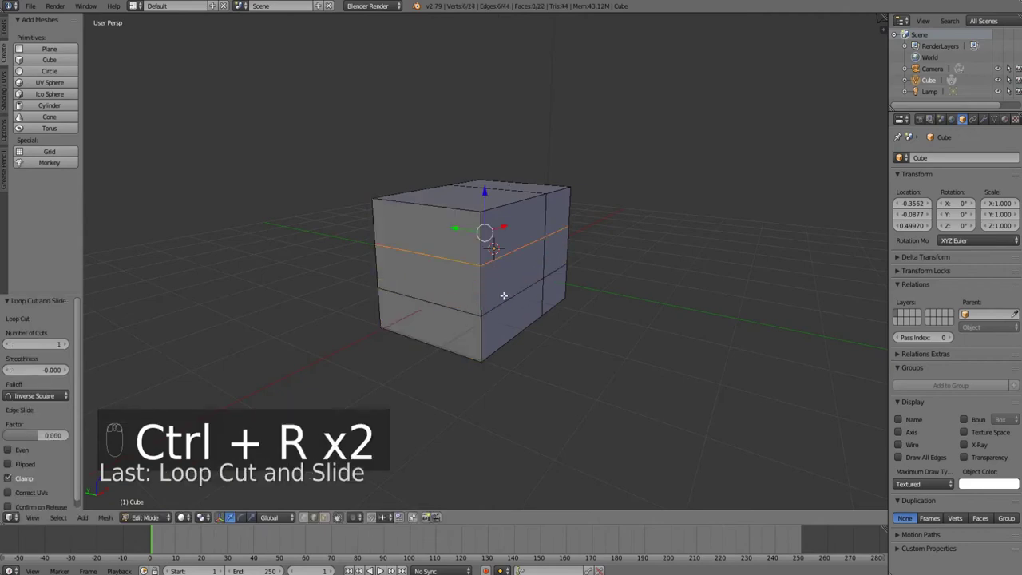
{"action": "key", "text": "ctrl+Tab"}
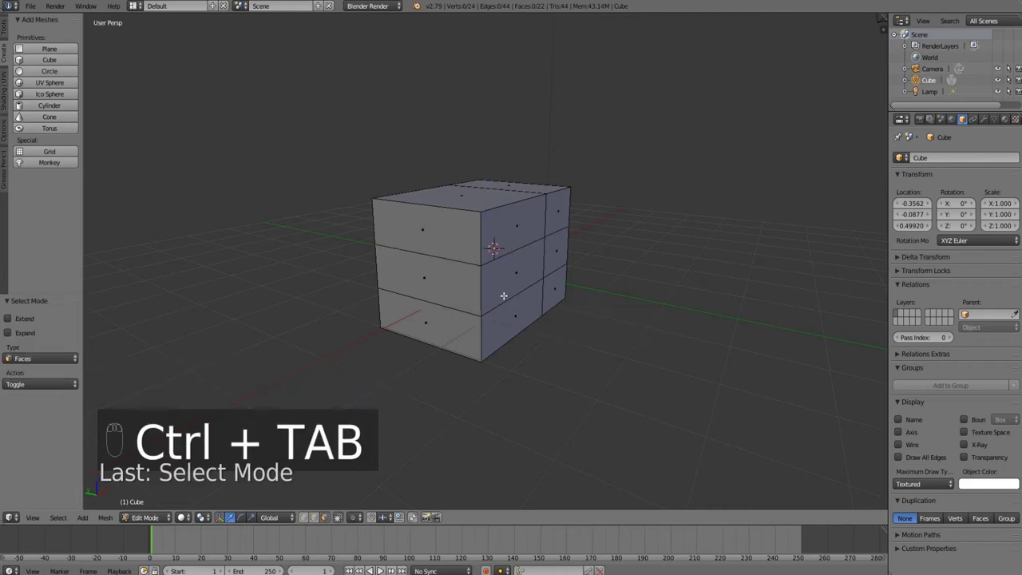
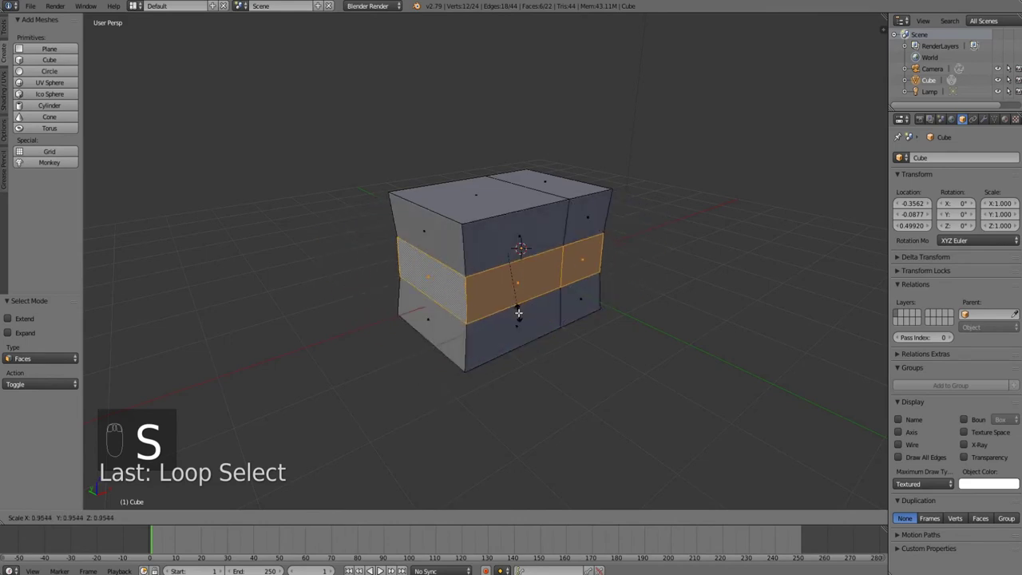
- Extrude the middle band, undo it, then push the band outward along its normals instead
{"action": "key", "text": "e"}
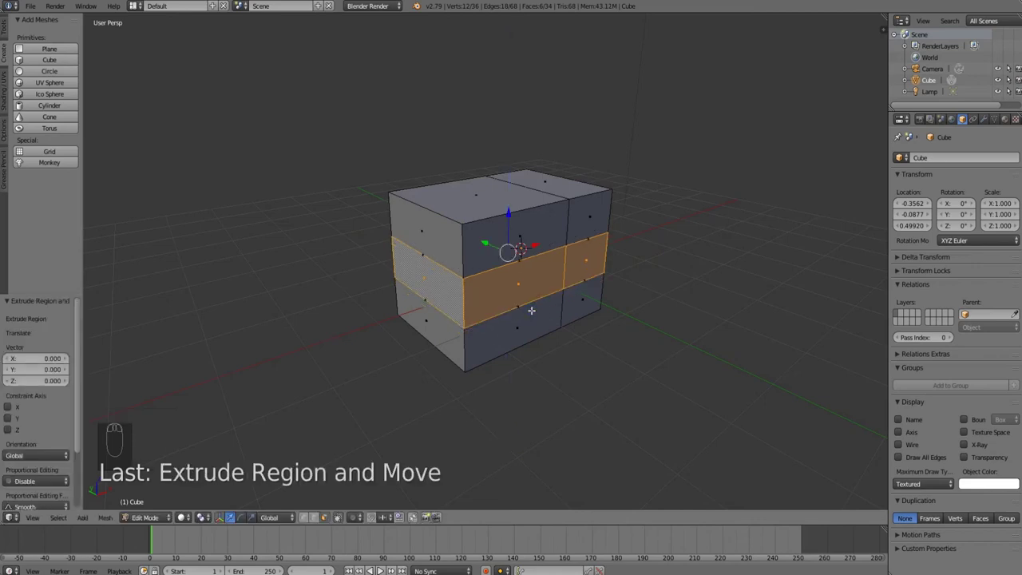
{"action": "key", "text": "ctrl+z"}
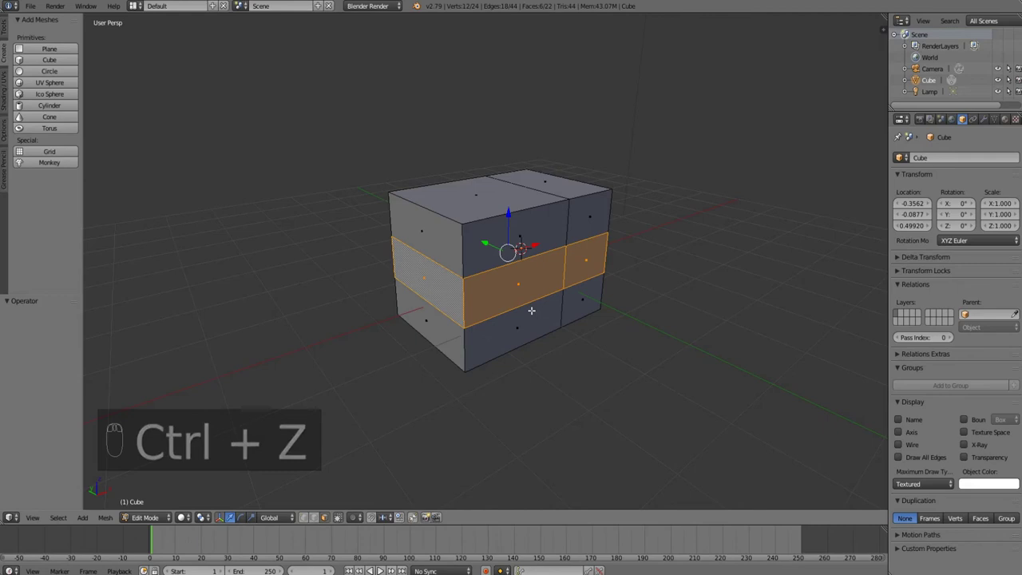
{"action": "key", "text": "alt+e"}
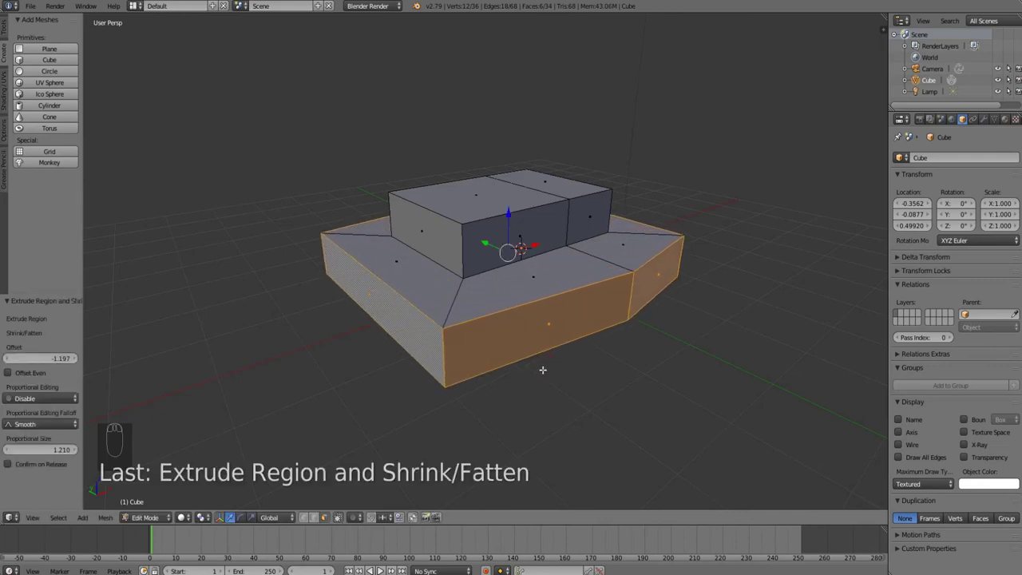
- Extrude the brim outward a second time along normals and resize the new ring
{"action": "key", "text": "alt+e"}
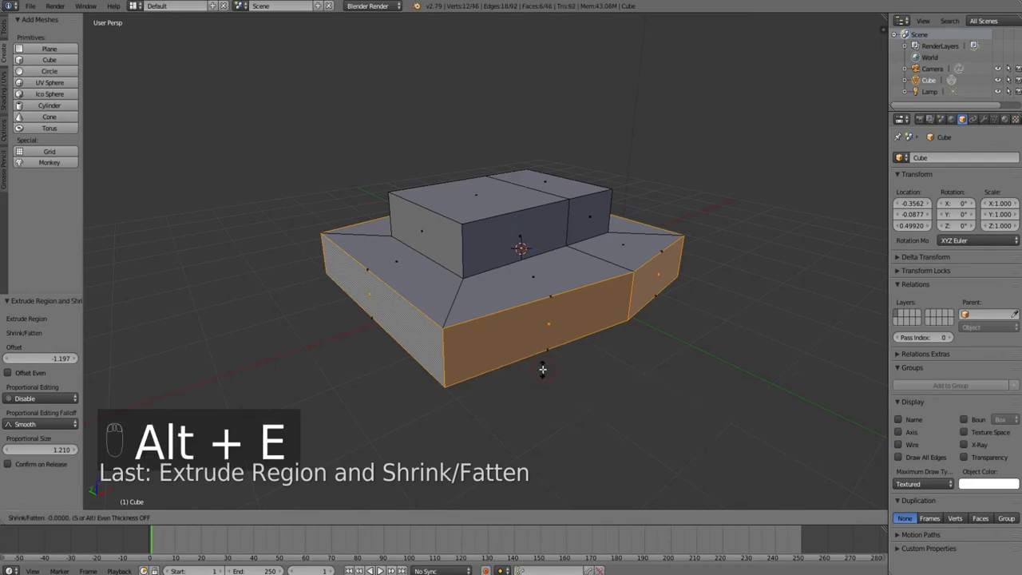
{"action": "key", "text": "s"}
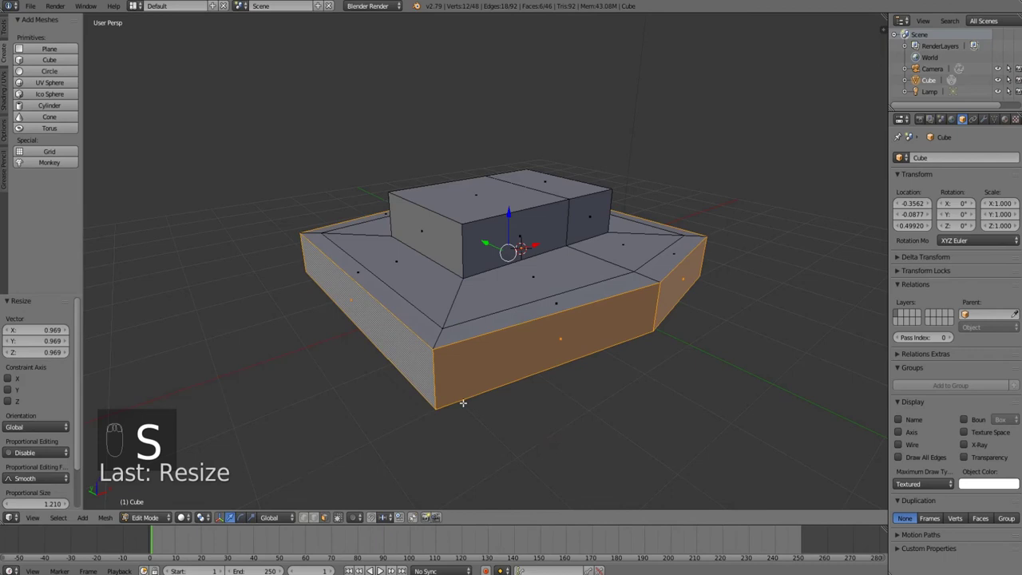
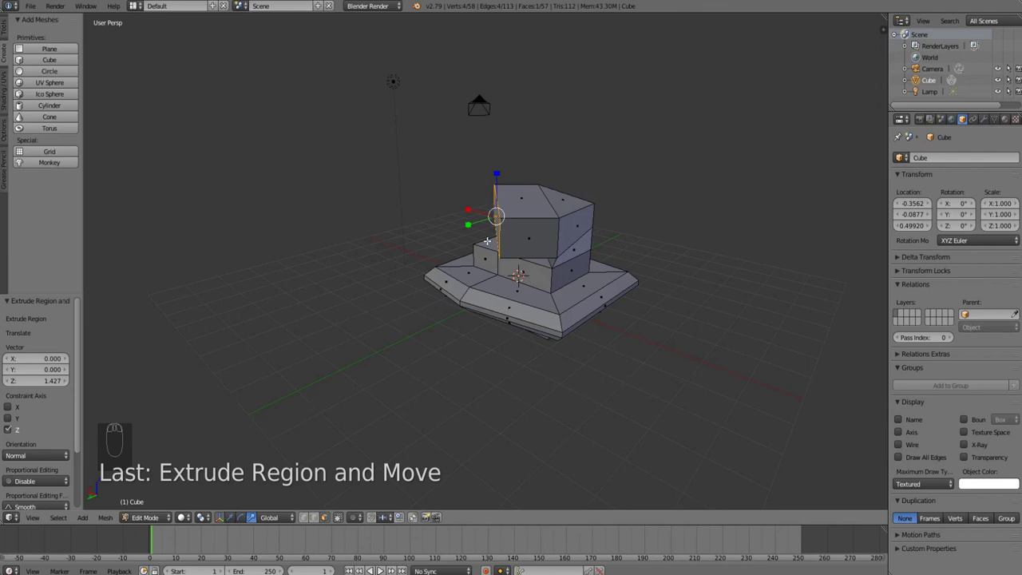
- Orbit and pull back the view to inspect the blocky hat shape
{"action": "left_click_drag", "start_coordinate": [537, 266], "coordinate": [535, 272]}
{"action": "left_click_drag", "start_coordinate": [535, 272], "coordinate": [536, 272]}
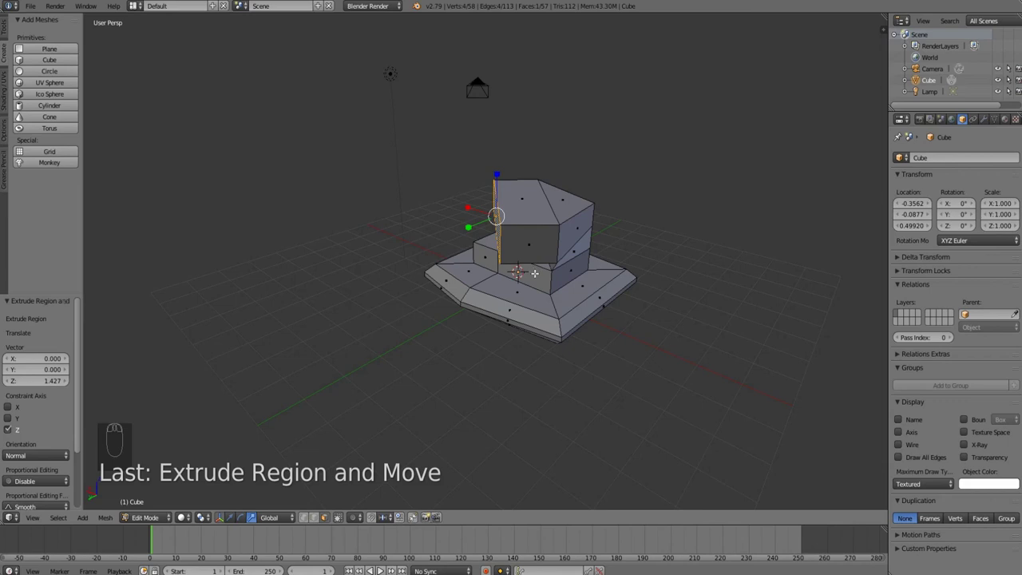